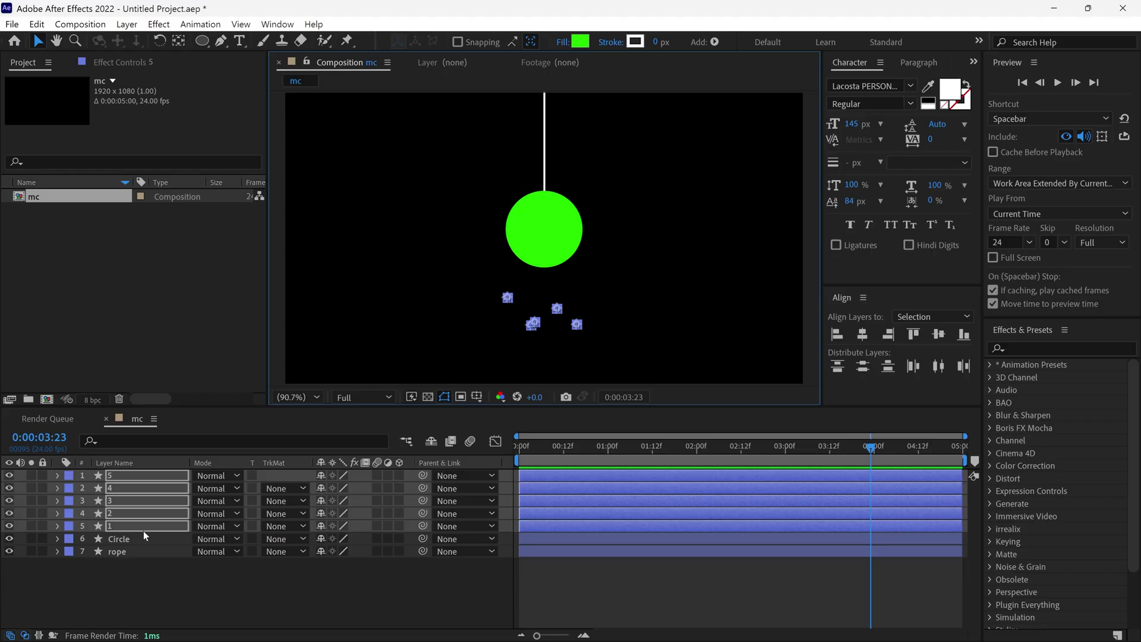
# - Duplicate the five firefly dot layers with Ctrl+D so ten dots hang beneath the circle
pyautogui.press('ctrl+d')
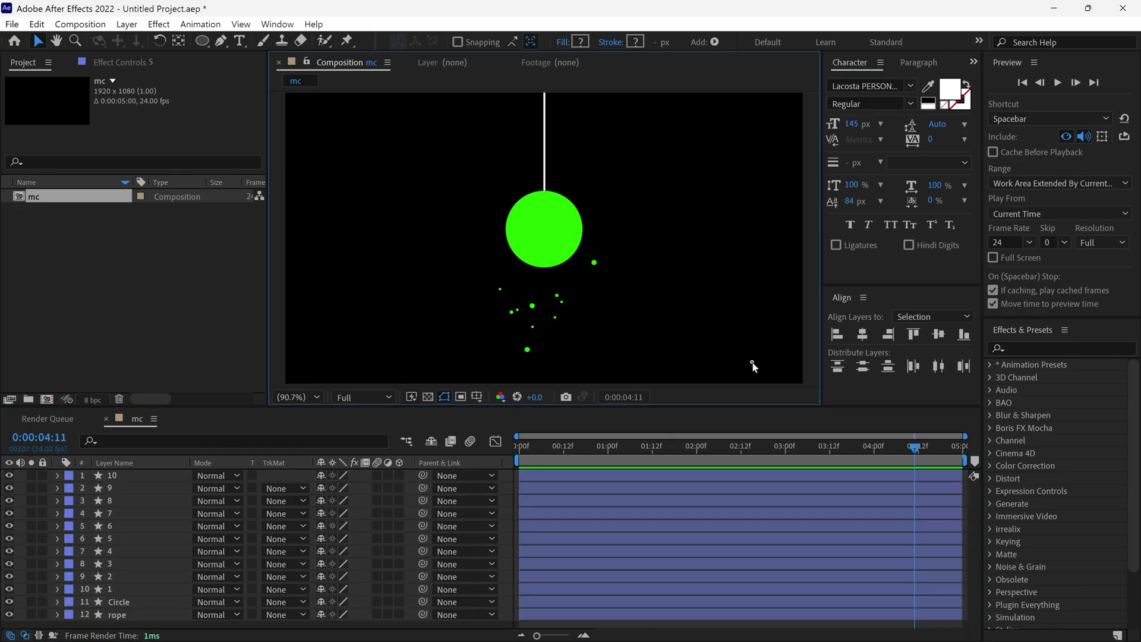
# - Duplicate the Circle layer's Glow effect to stack a second, wider glow
pyautogui.click(118, 591)
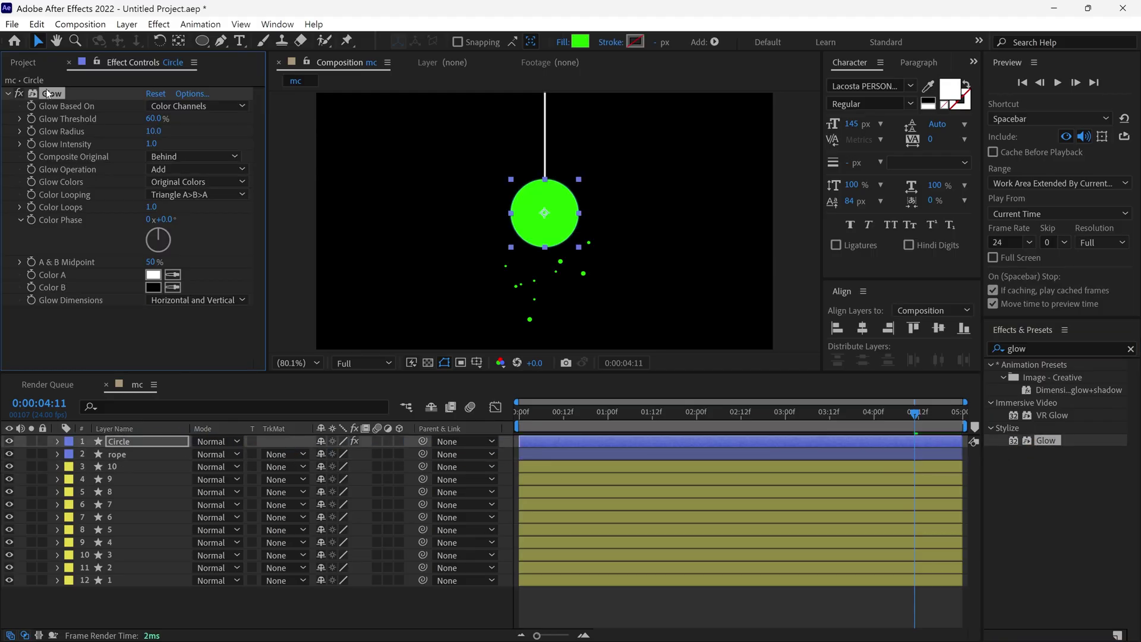
pyautogui.press('ctrl+d')
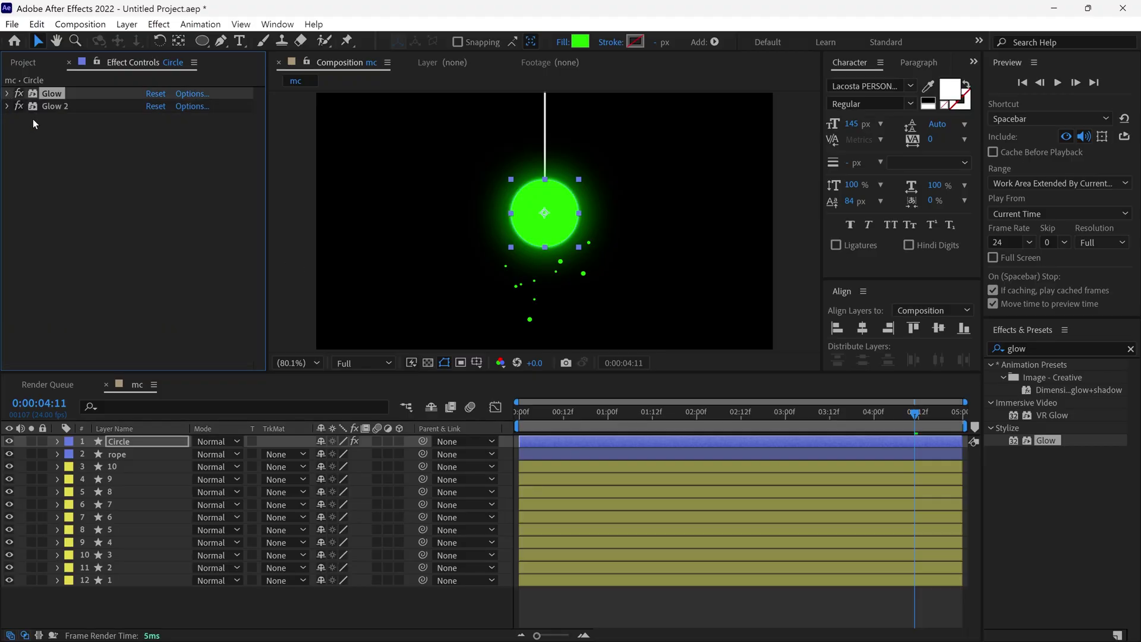
# - Copy the circle's Glow effect for pasting onto the firefly layers
pyautogui.click(66, 110)
pyautogui.press('ctrl+c')
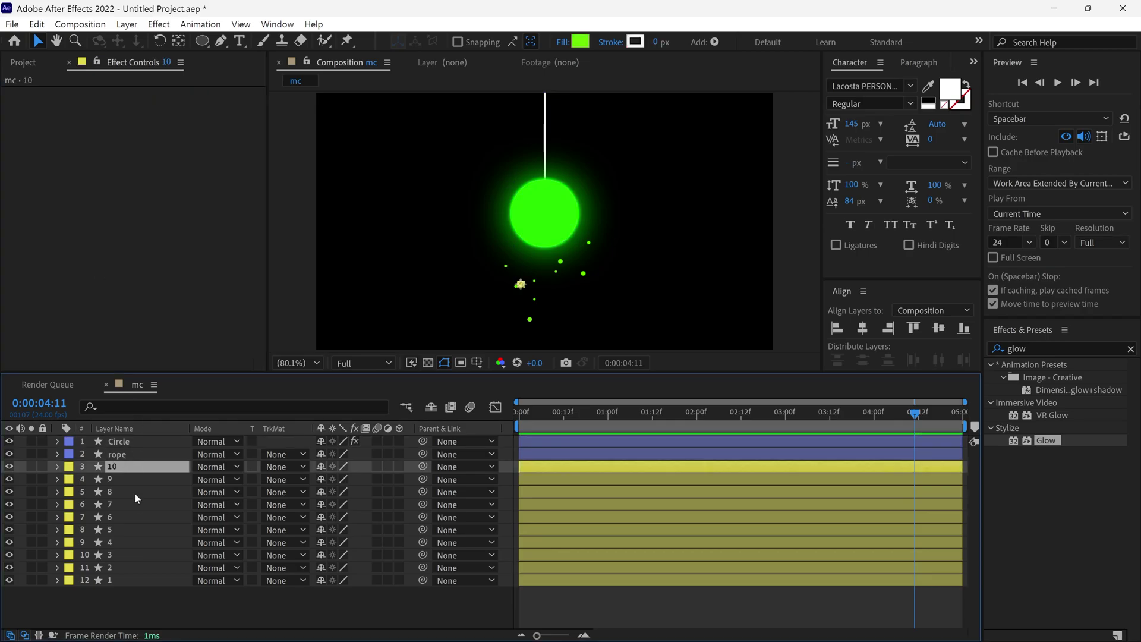